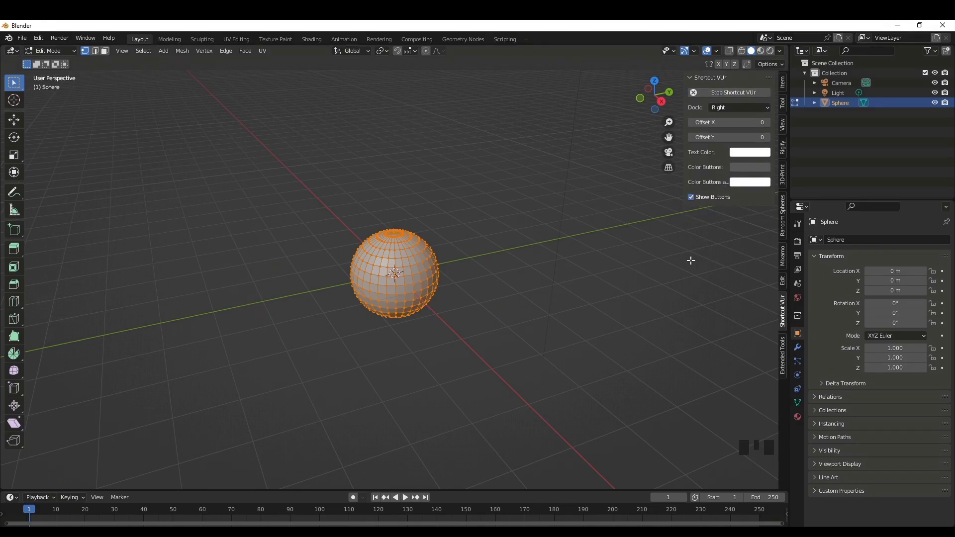
Hide the sidebar and zoom into a front orthographic view of the sphere.
key(n)
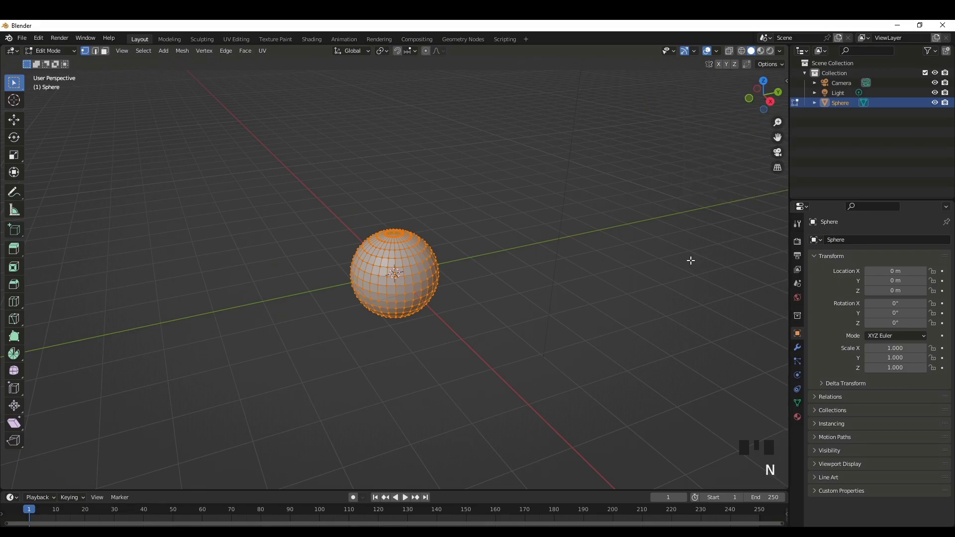
scroll(up, 3)
key(KP_1)
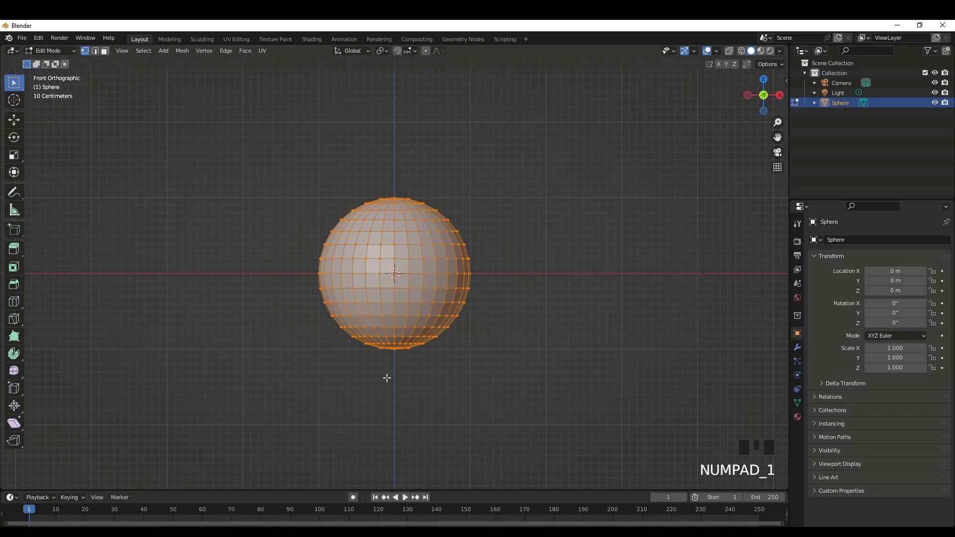
scroll(up, 3)
Poke all the sphere's faces so each splits into triangles around its centre.
key(Left)
drag(102, 56, 277, 268)
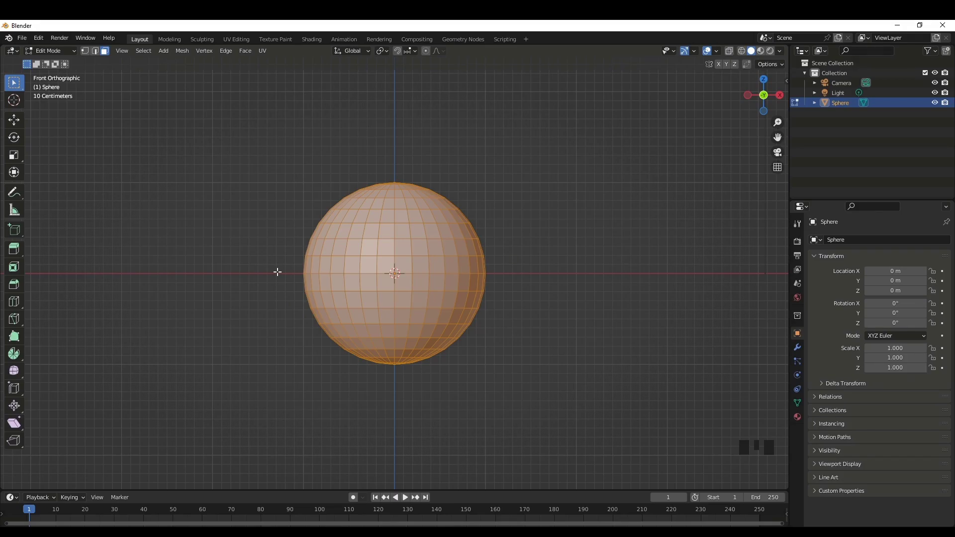
key(F3)
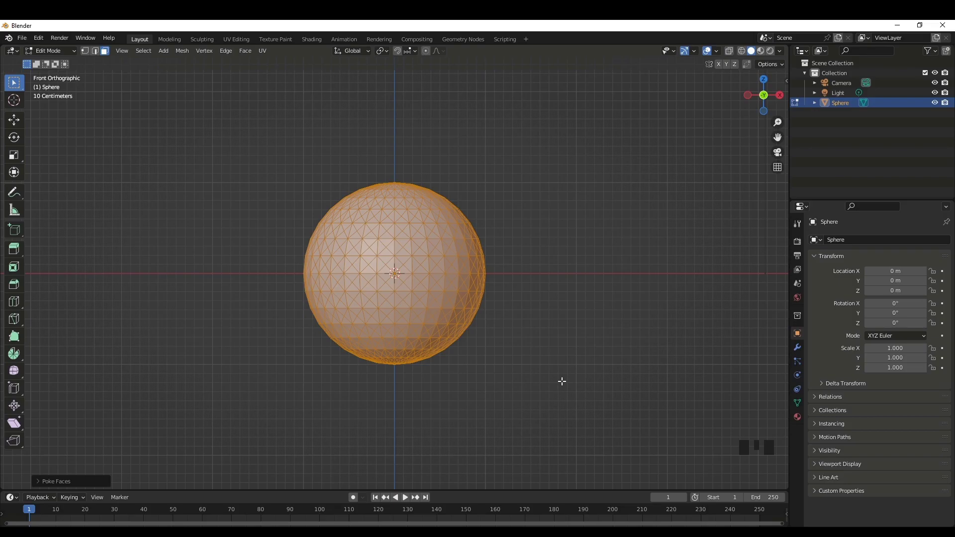
key(ctrl+f)
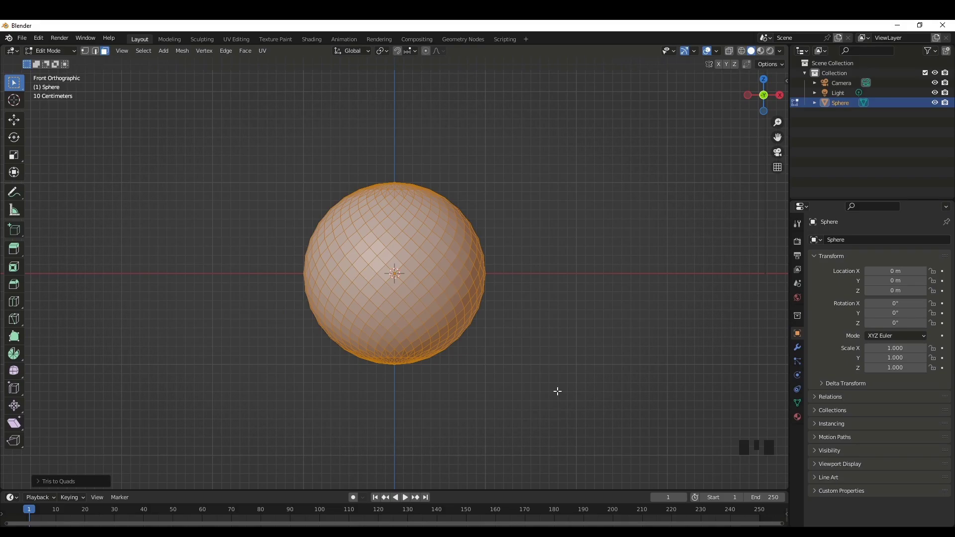
Bevel the diagonal edges, undo the overly wide attempt, and redo it with a narrow width.
key(ctrl+b)
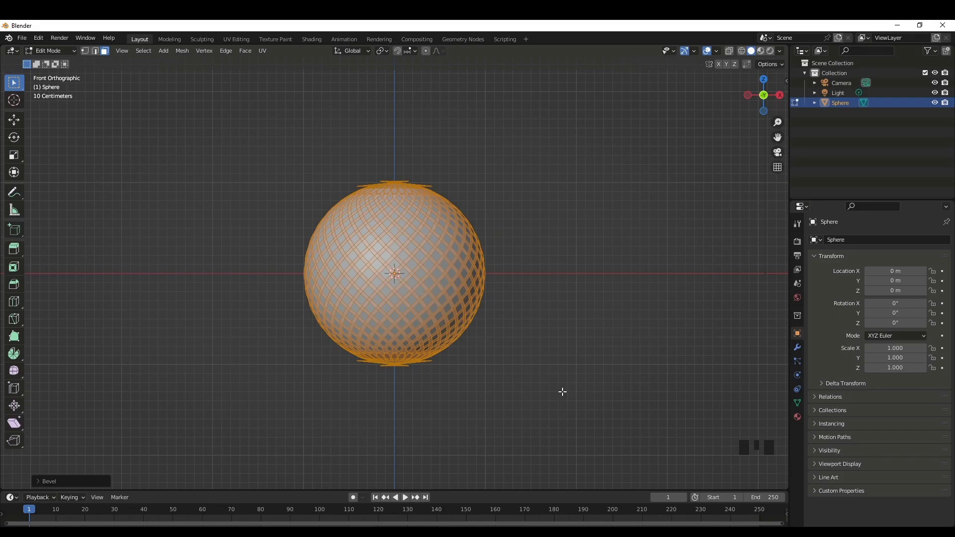
key(ctrl+z)
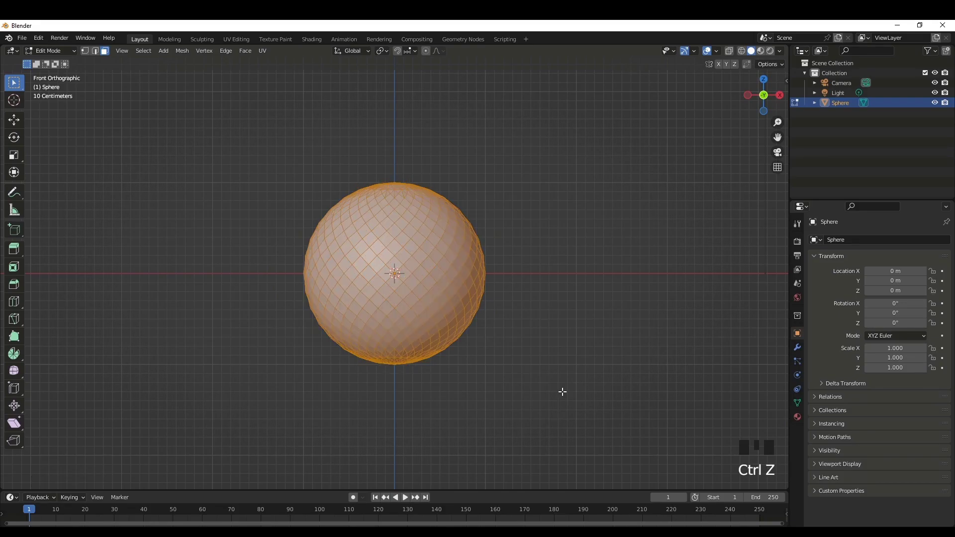
key(ctrl+b)
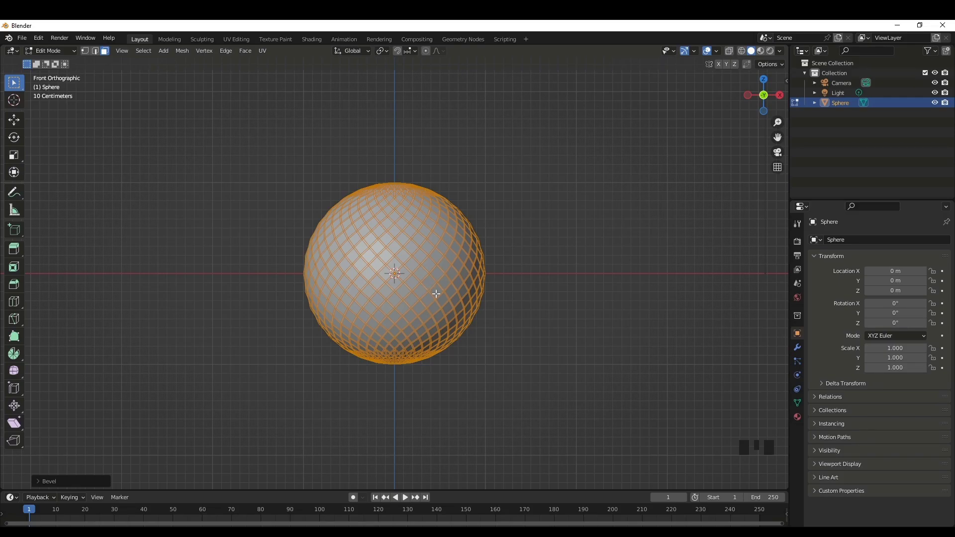
Invert the selection and enable see-through display to reach the hidden pole faces.
key(ctrl+i)
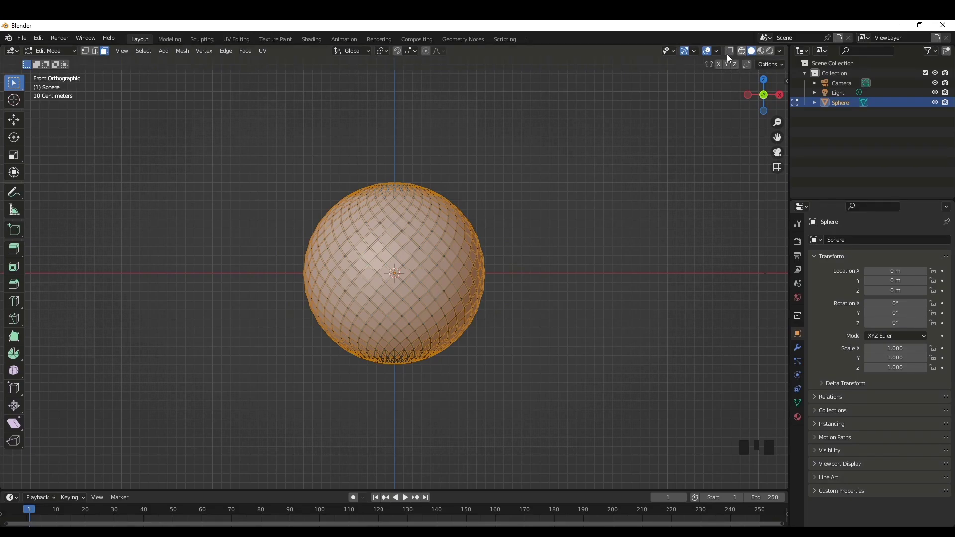
key(Left)
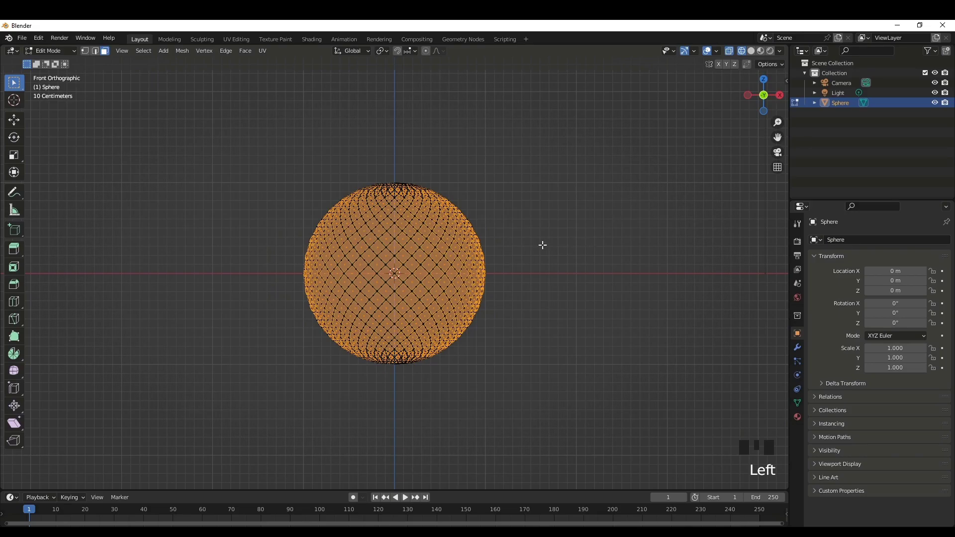
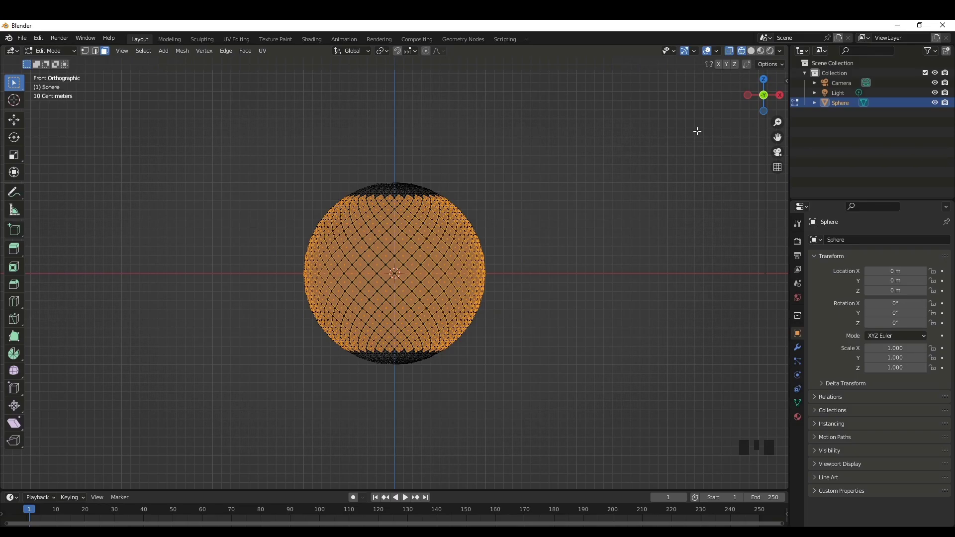
Return to solid shading and extrude the selected faces outward into a raised lattice.
click(748, 52)
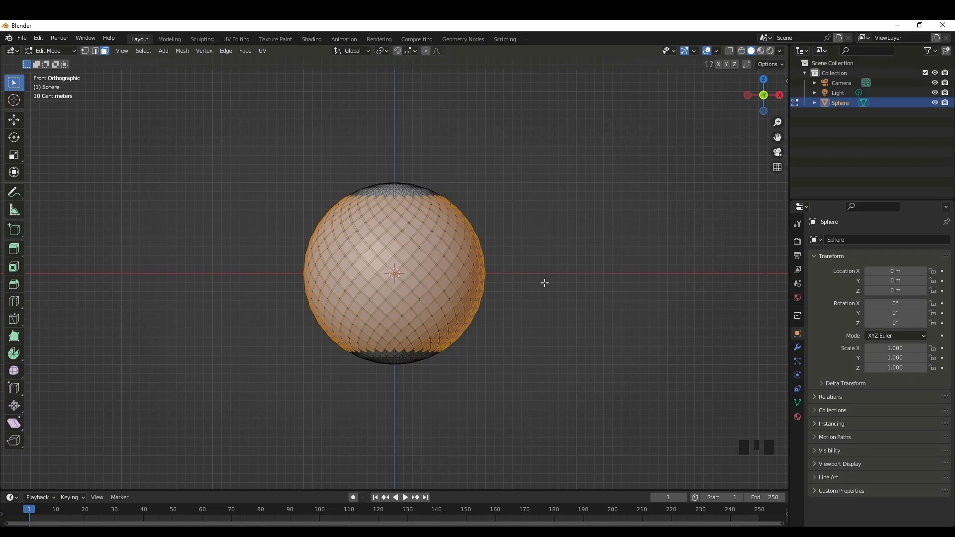
key(e)
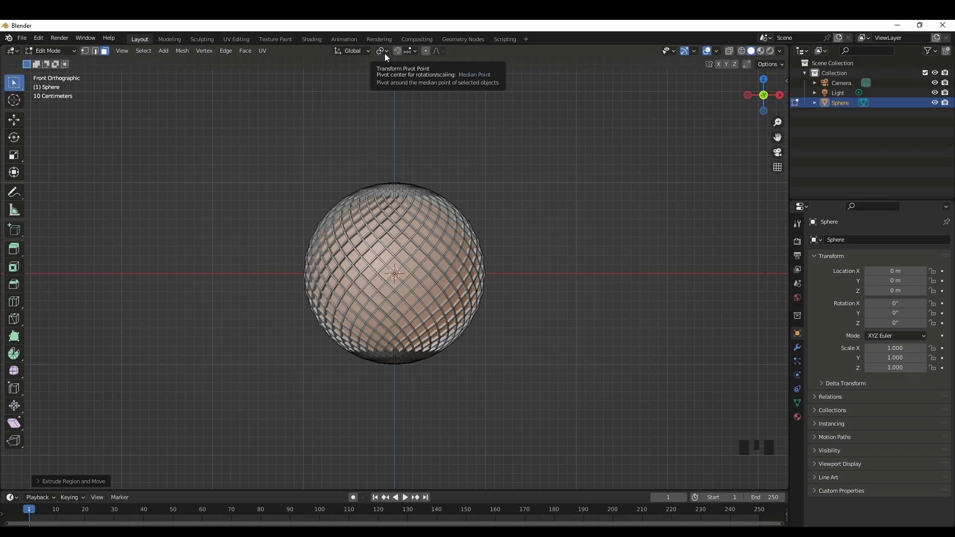
Scale the extruded faces down so the surface forms pointed diamond studs.
drag(390, 54, 413, 91)
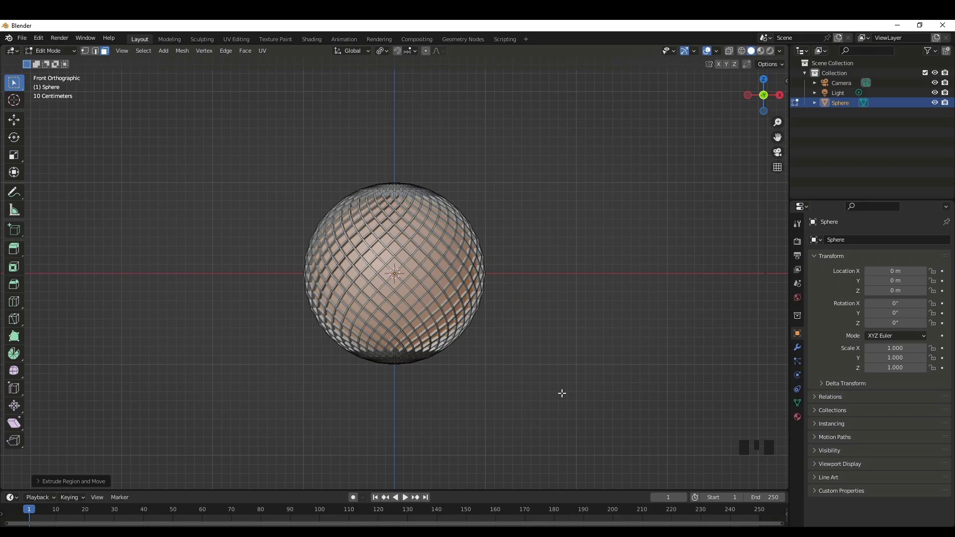
key(s)
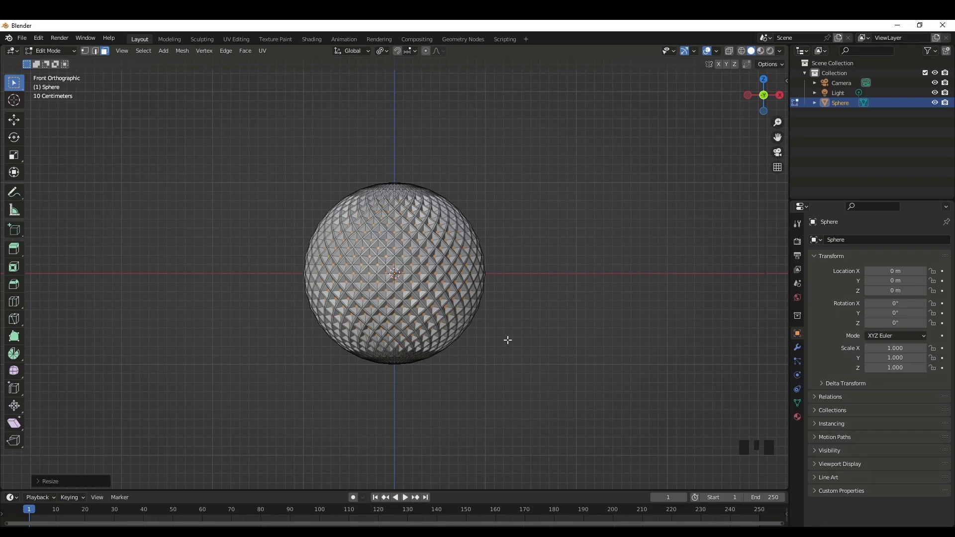
Inset every stud face individually, leaving a thin border inside each diamond.
key(i)
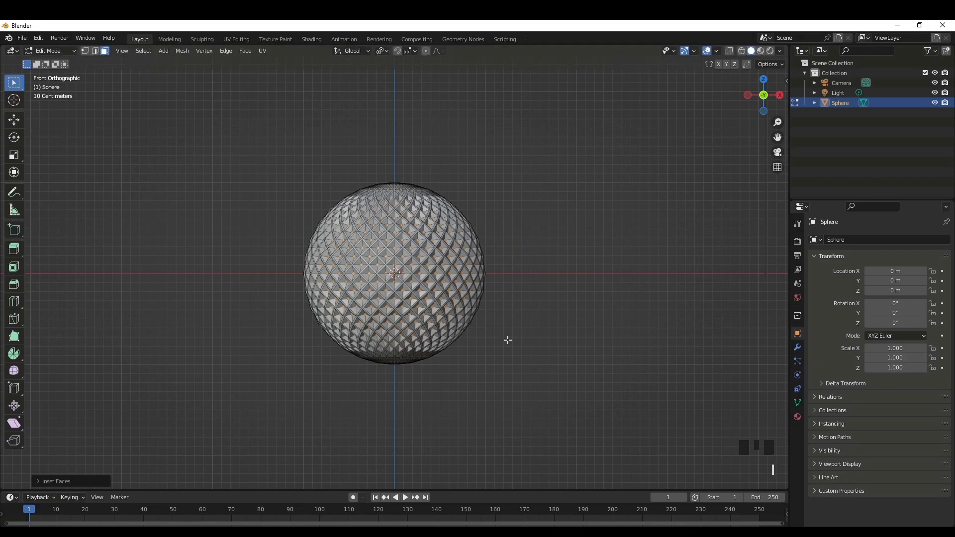
key(i)
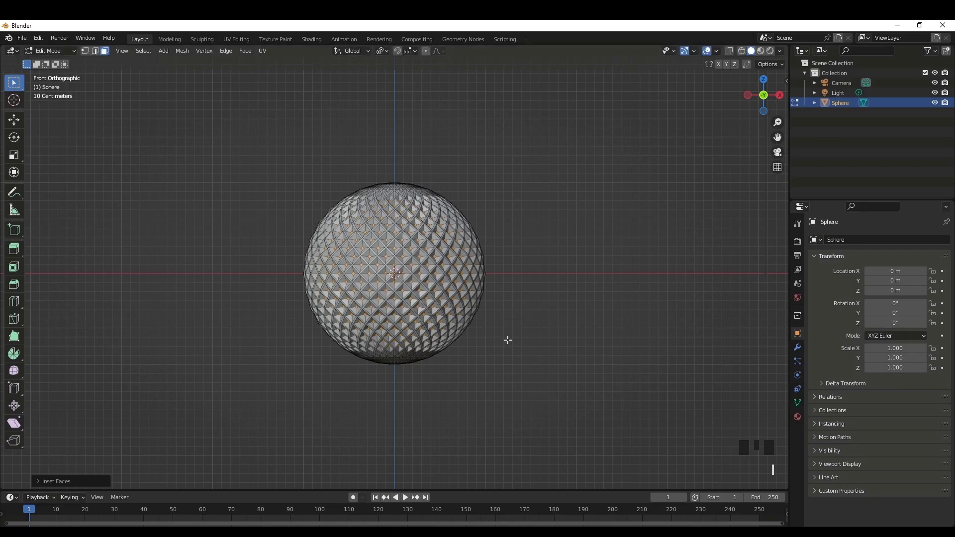
key(i)
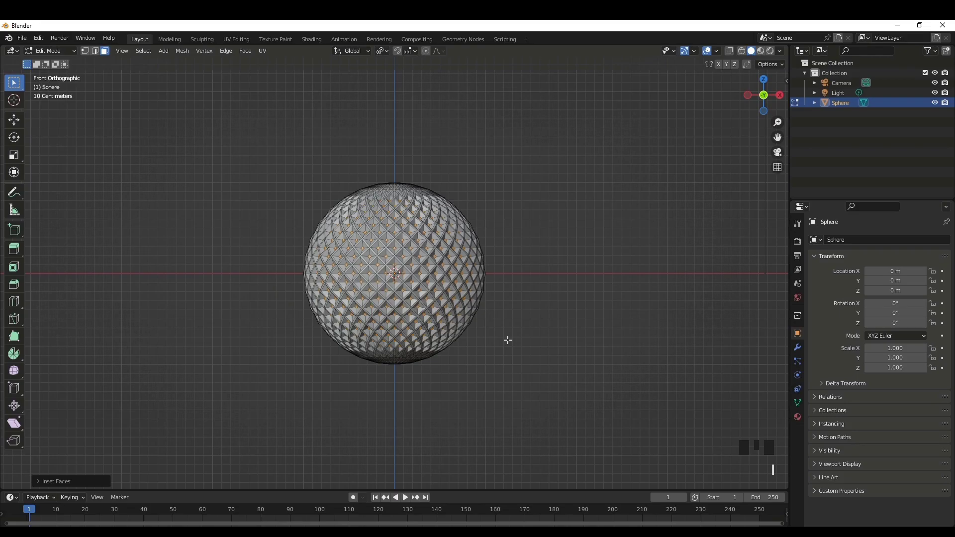
key(i)
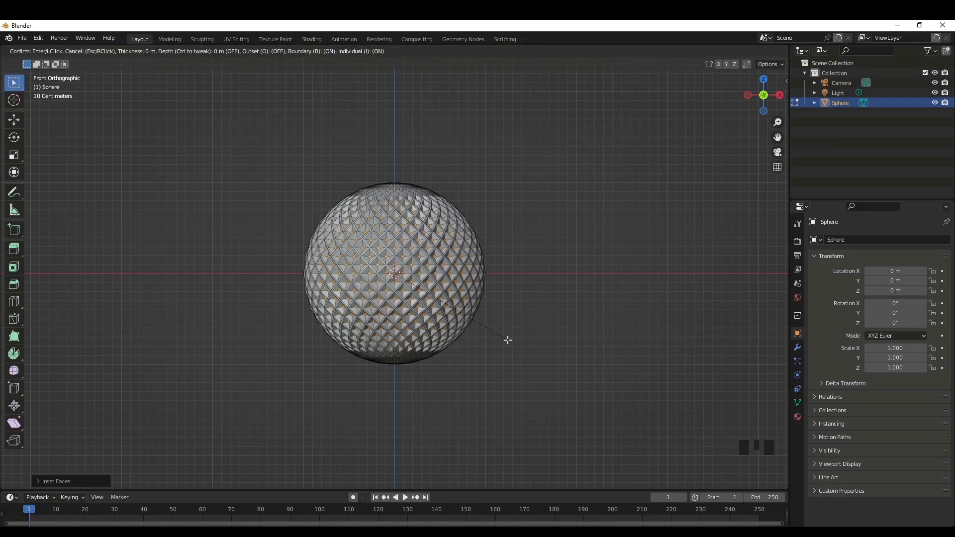
key(i)
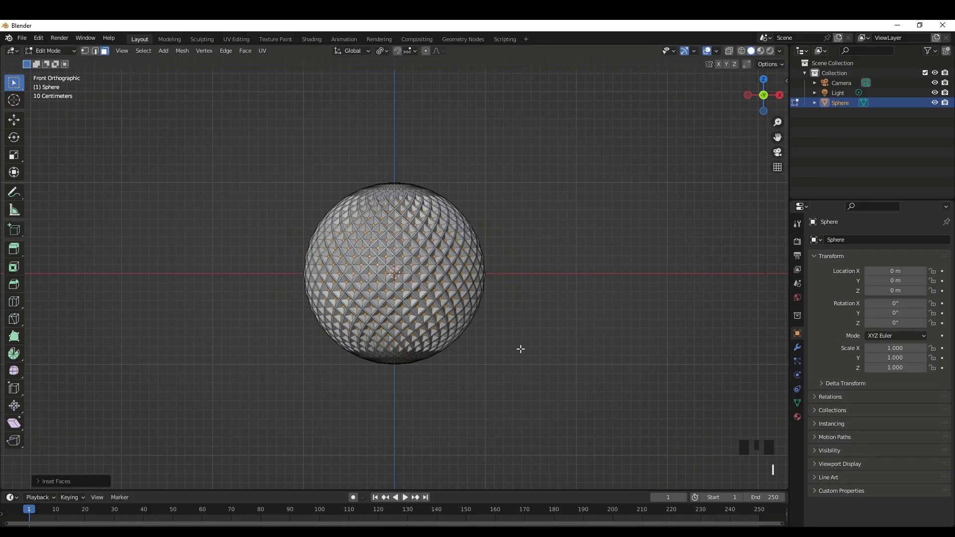
key(i)
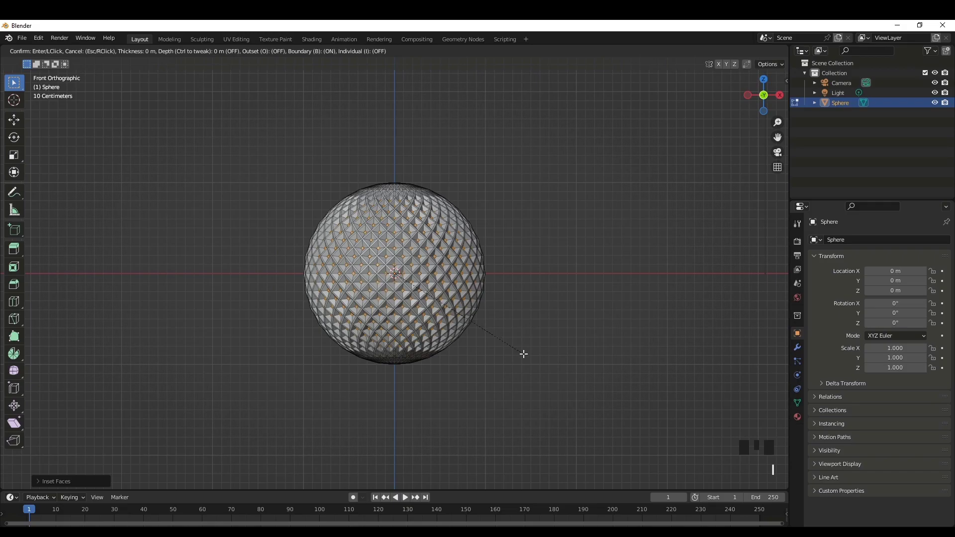
key(i)
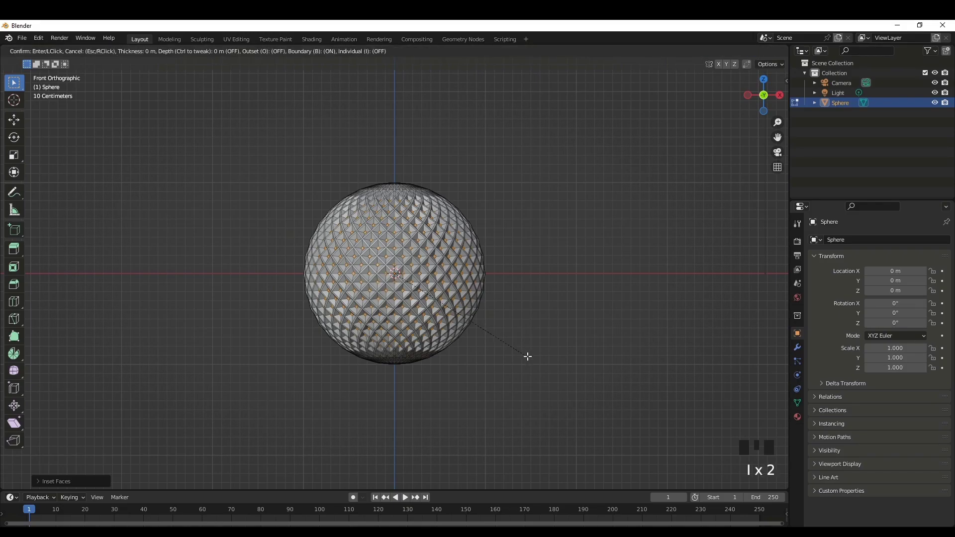
key(i)
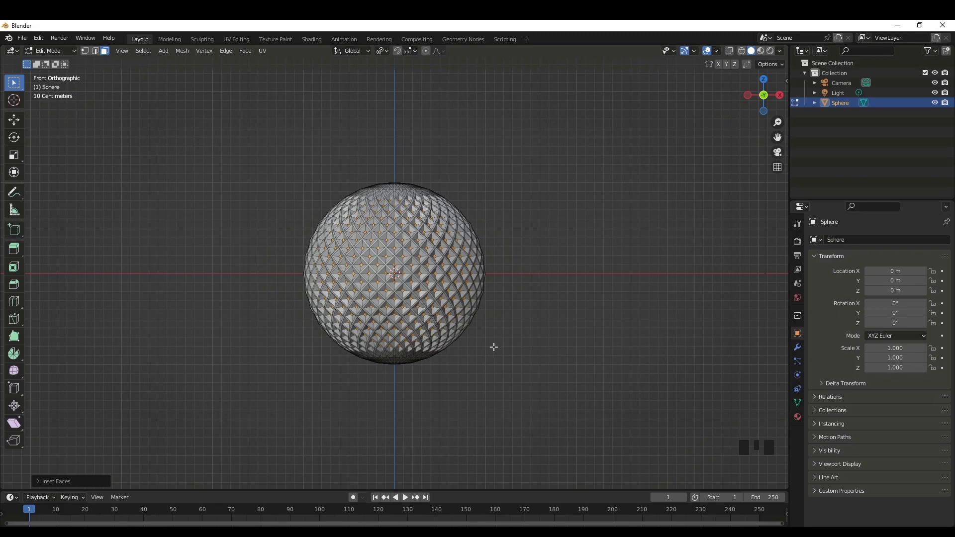
Scale the inset inner faces down into small pointed tips on each stud.
scroll(up, 3)
key(s)
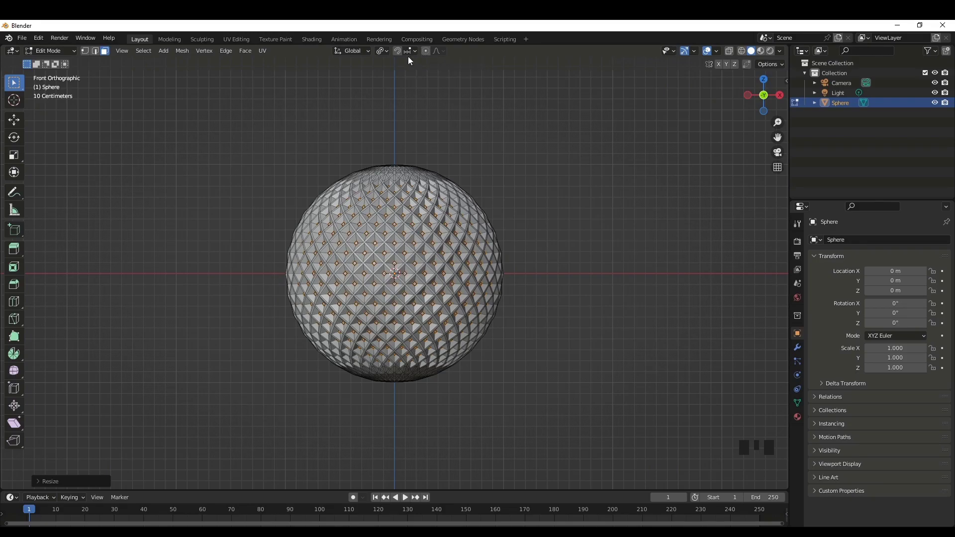
click(389, 58)
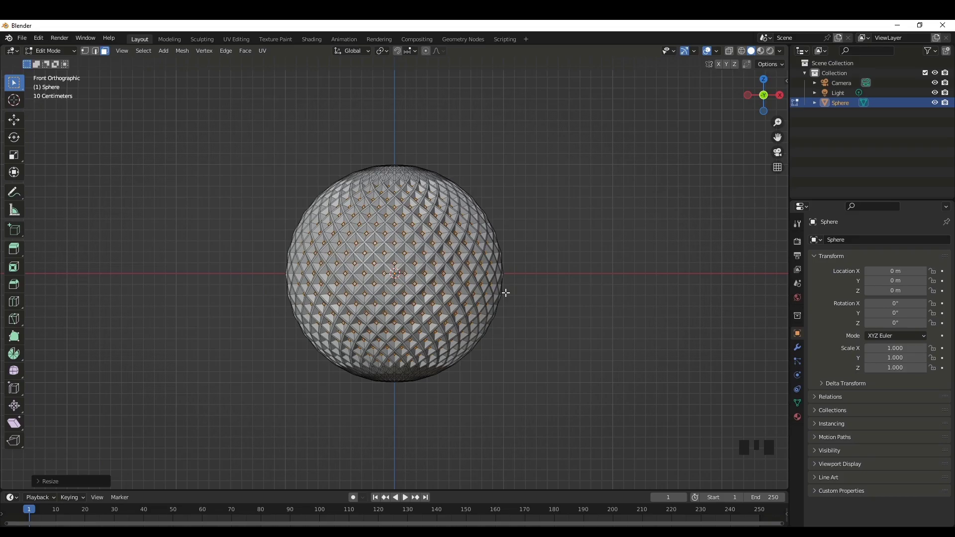
scroll(up, 3)
key(s)
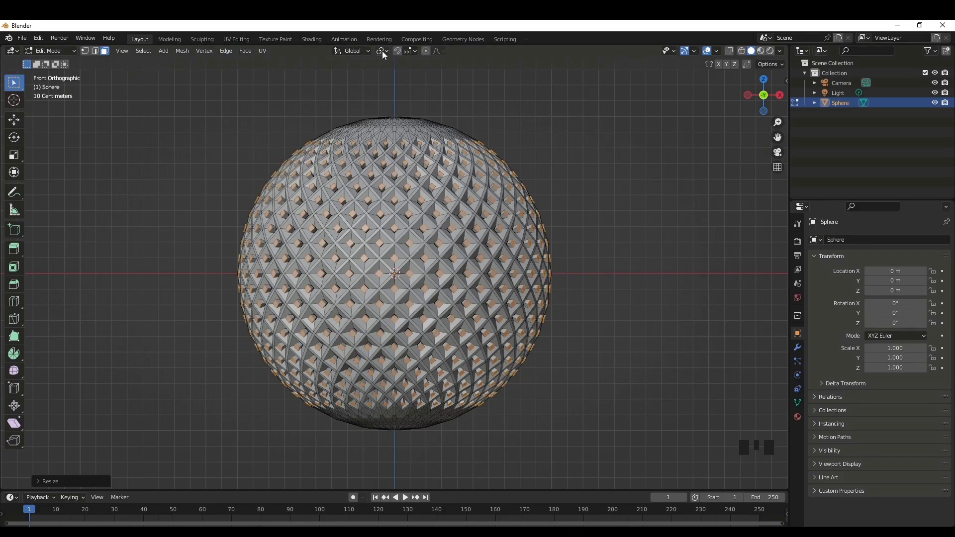
Resize the inset faces further so the studs taper into sharper pyramid points.
click(382, 54)
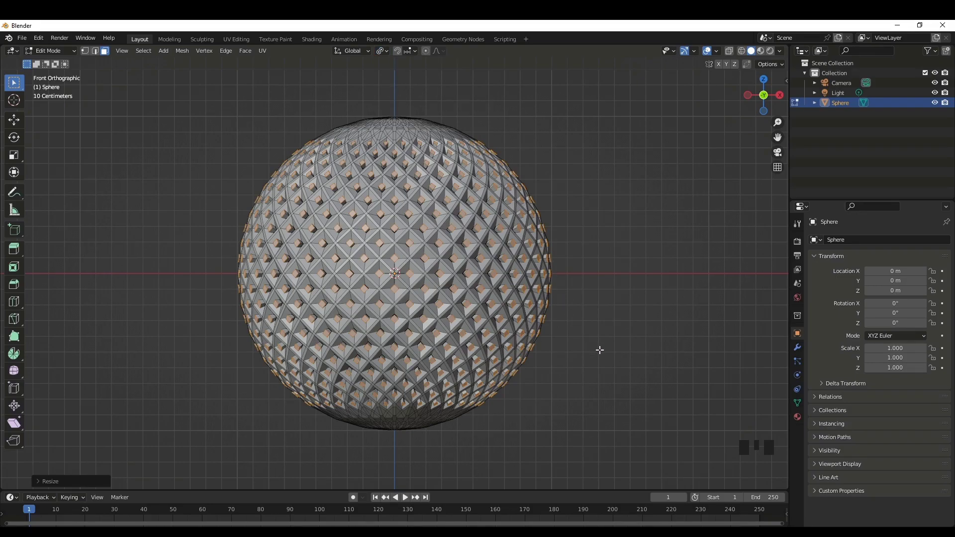
key(s)
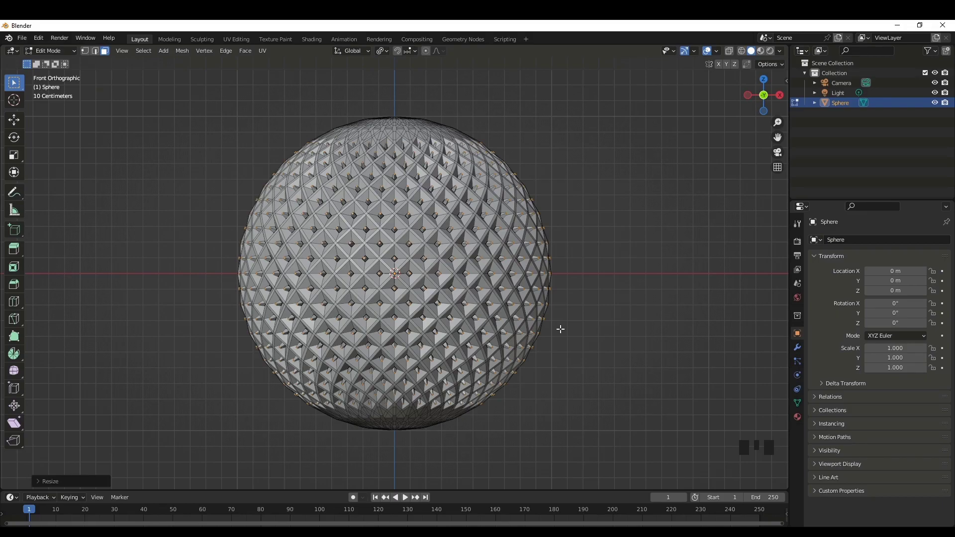
Leave edit mode with the whole sphere selected and show its modifier properties.
key(Tab)
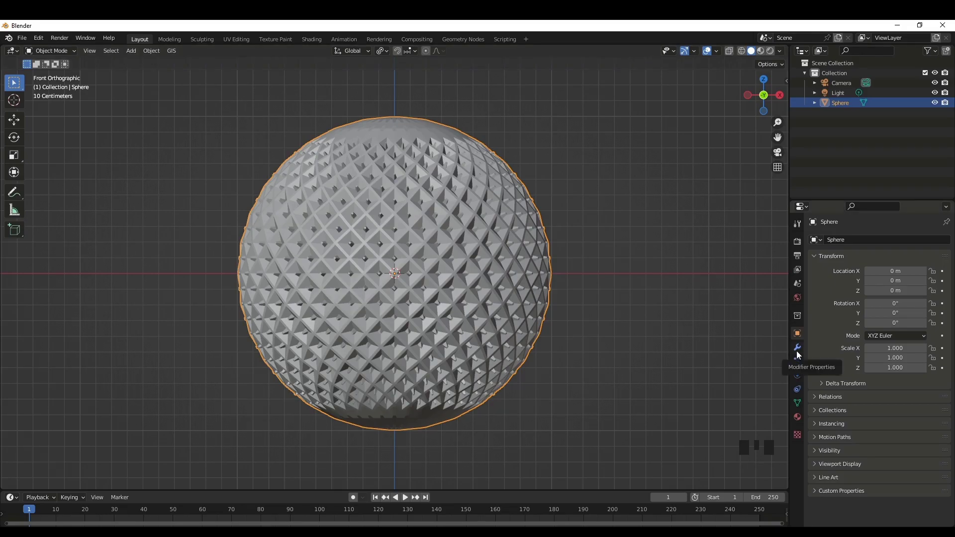
click(799, 356)
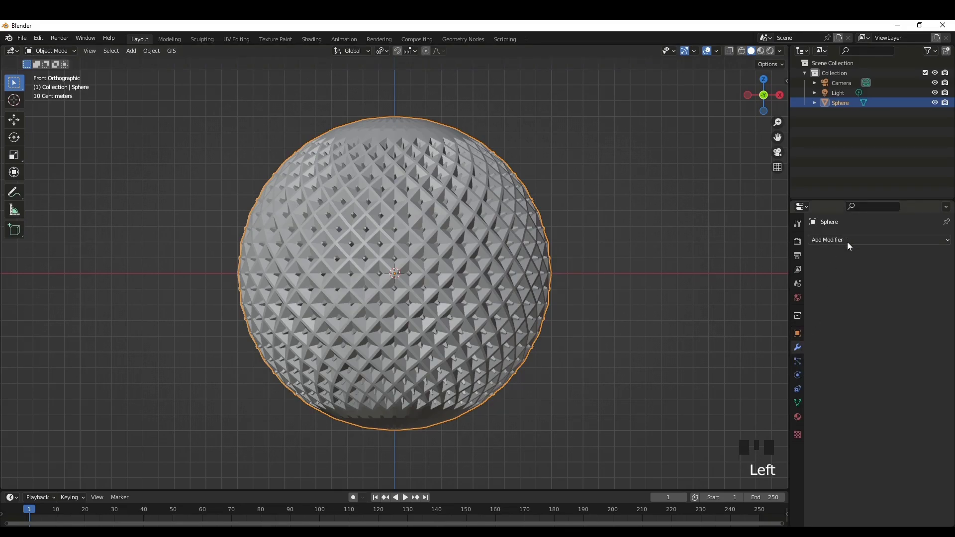
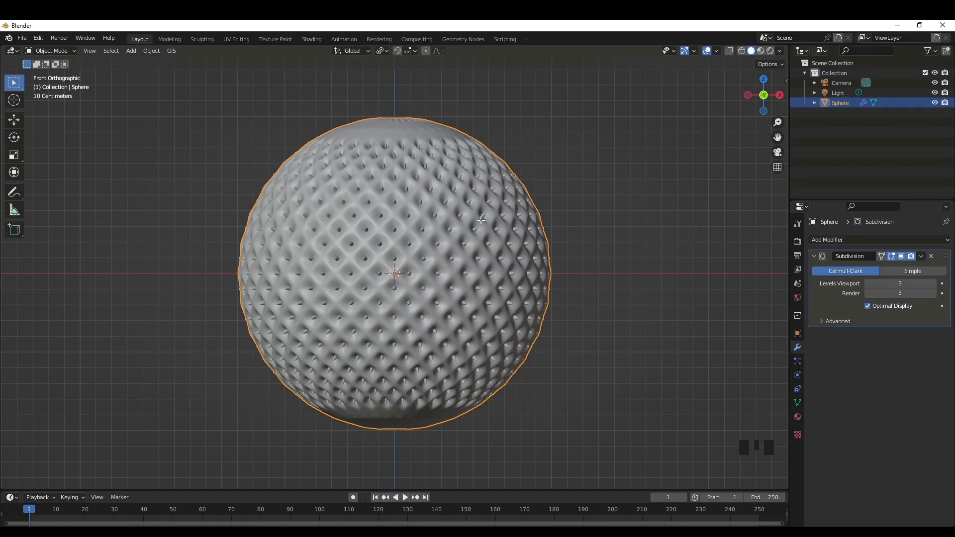
With proportional editing on in front view, drag the top vertex up along Z into an egg taper.
key(Tab)
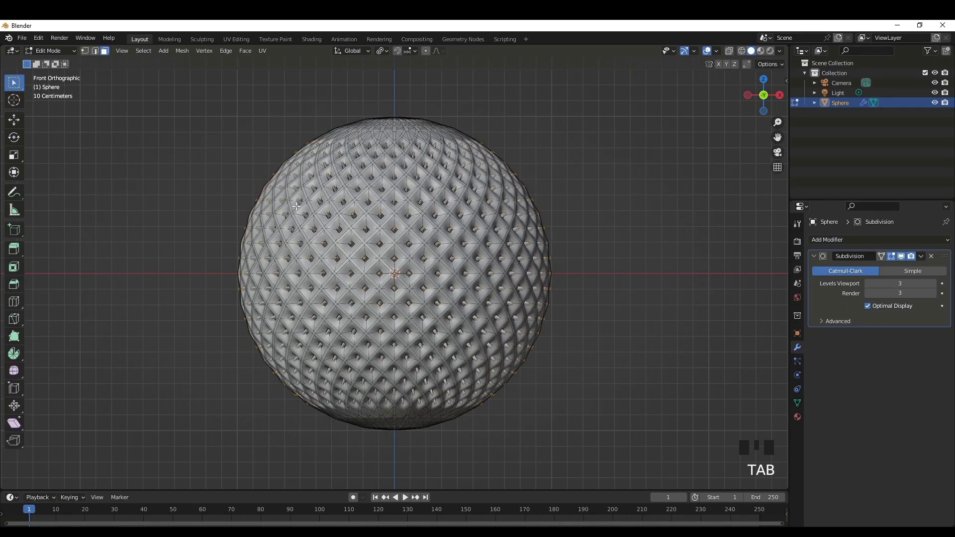
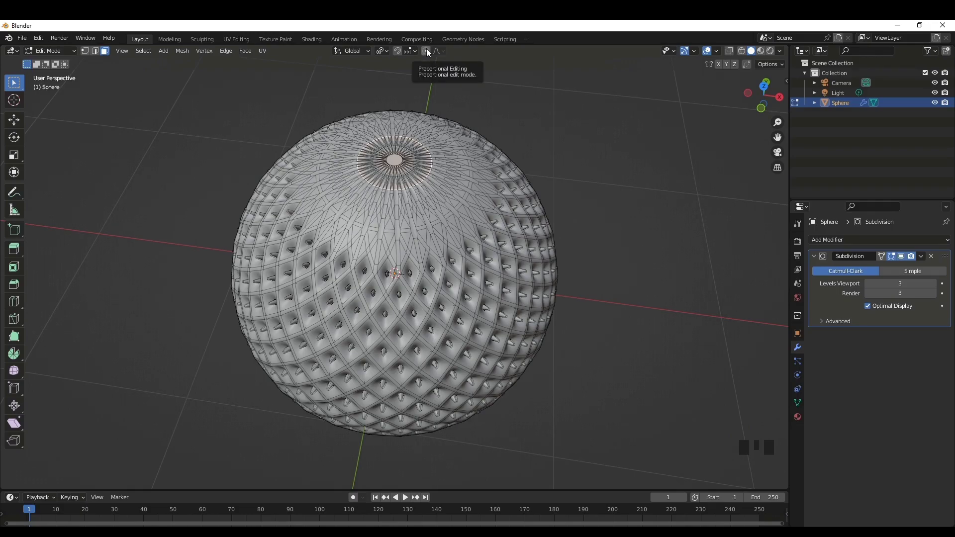
click(425, 51)
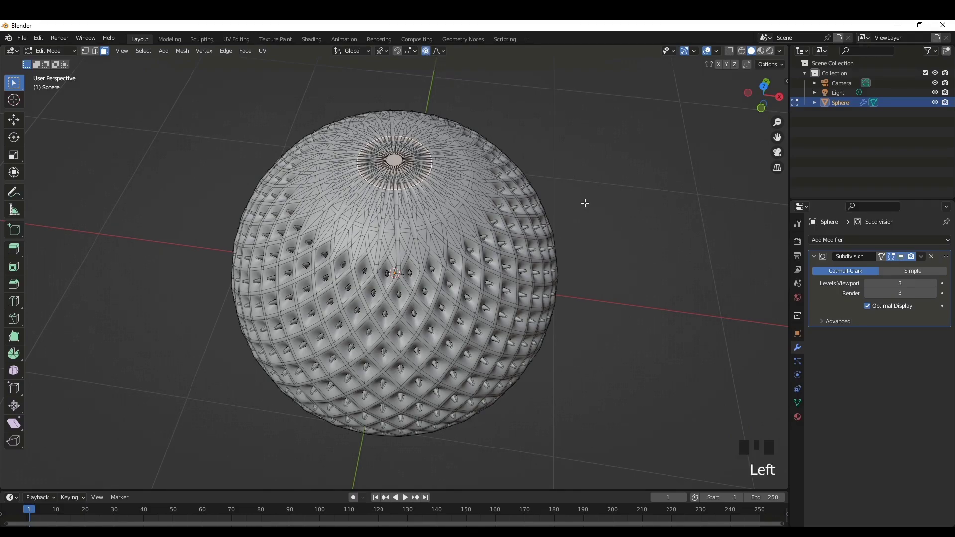
key(KP_1)
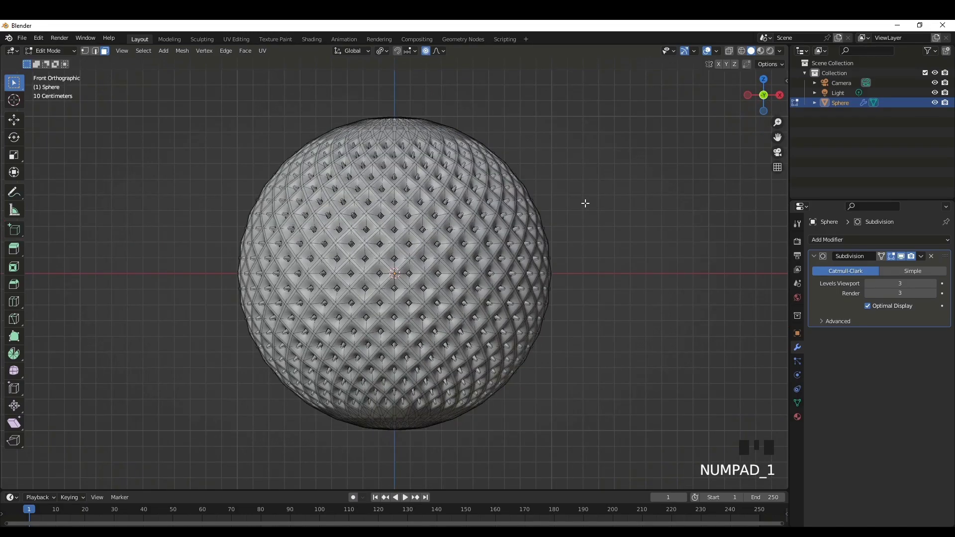
scroll(down, 3)
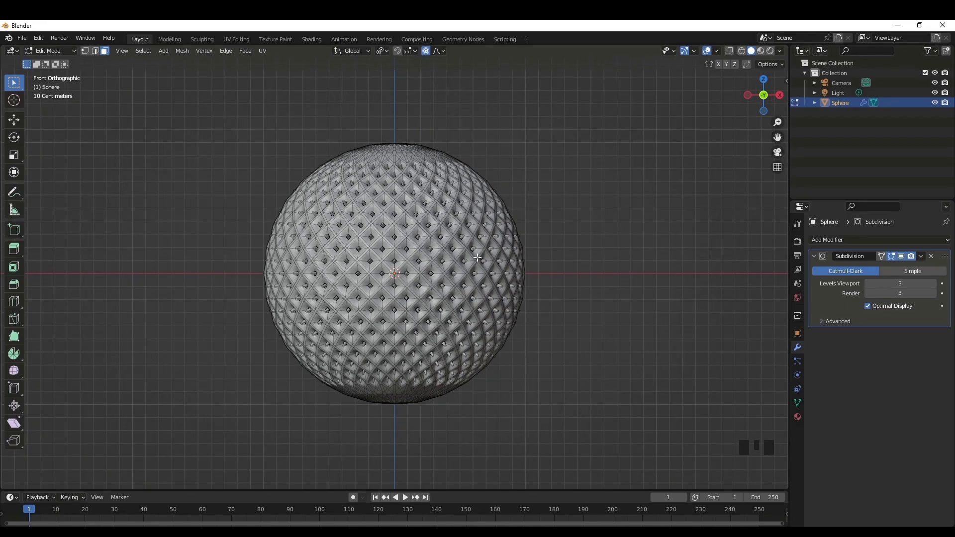
key(g)
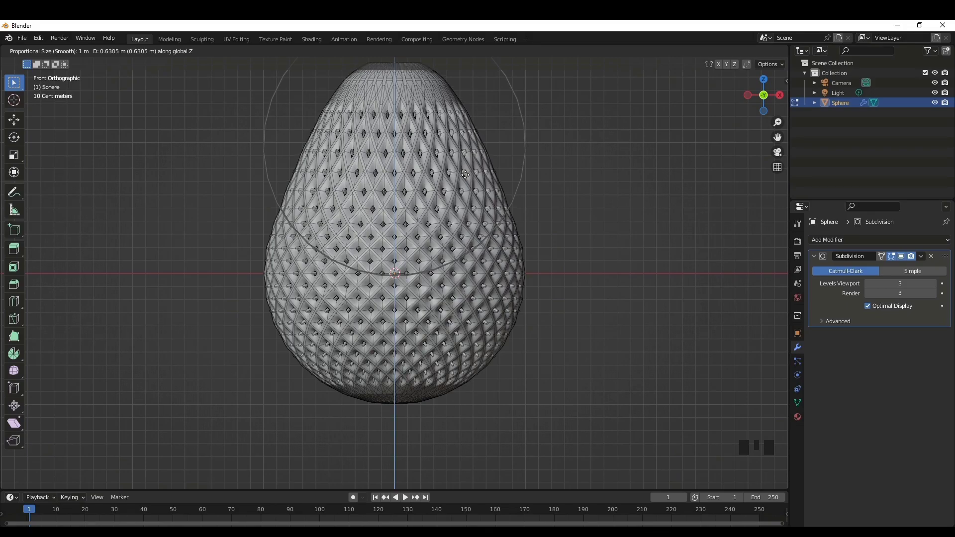
scroll(down, 3)
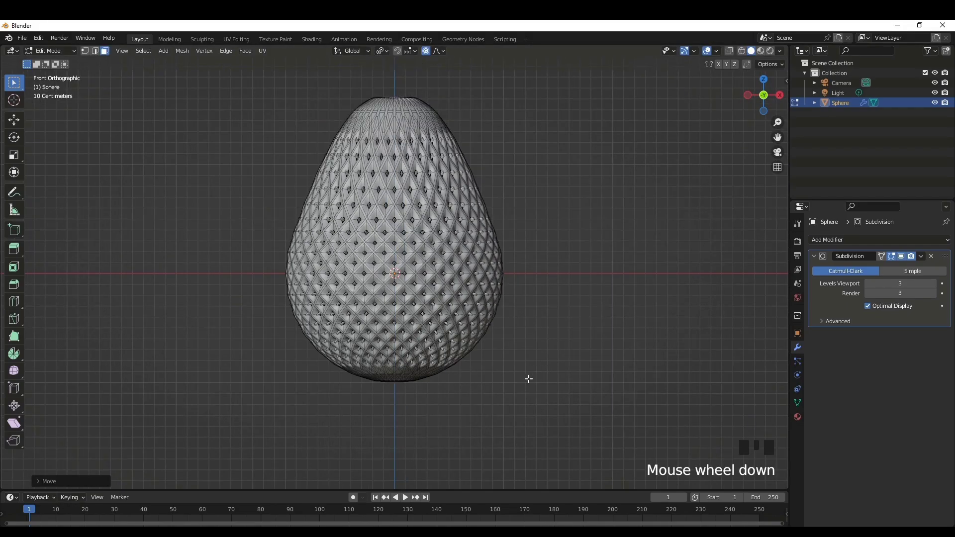
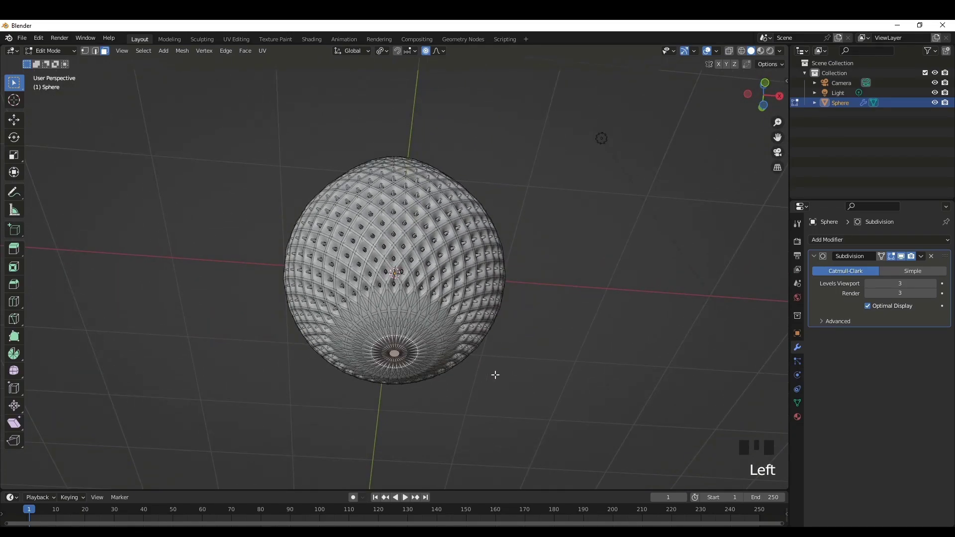
Move the bottom vertices slightly downward and scale them with smooth falloff for the strawberry base.
key(KP_1)
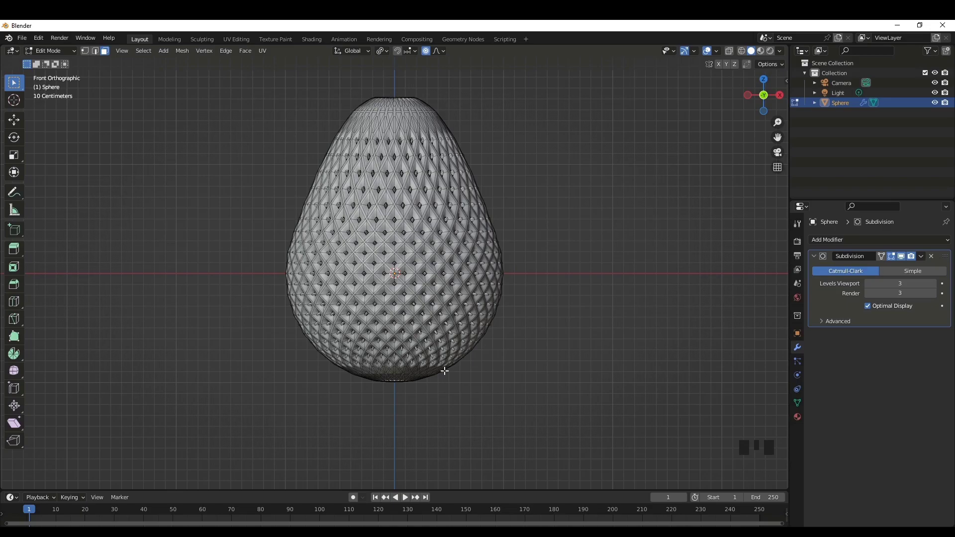
key(g)
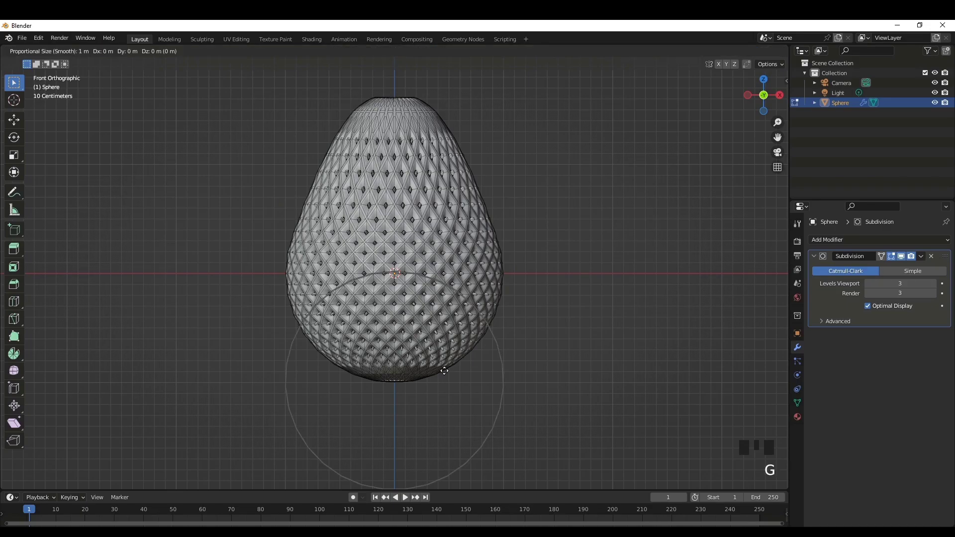
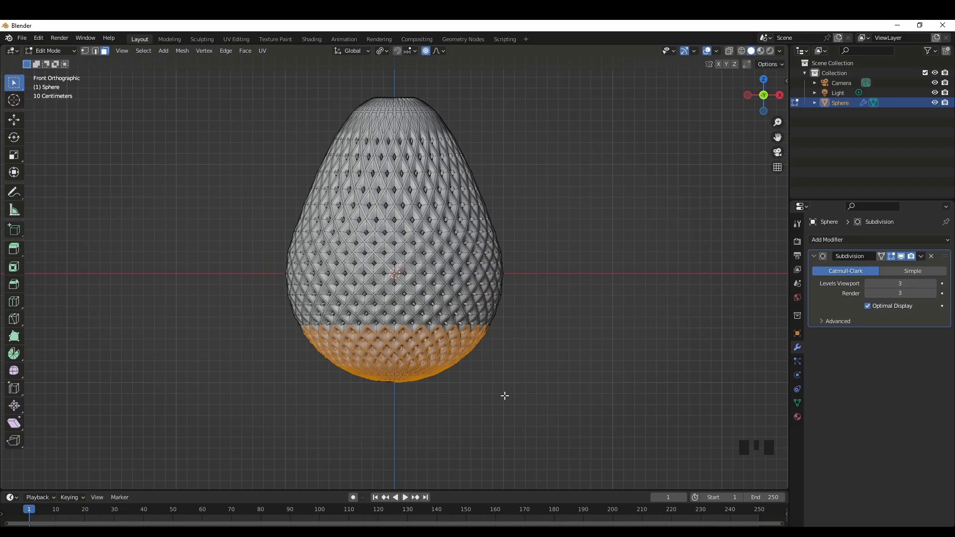
key(g)
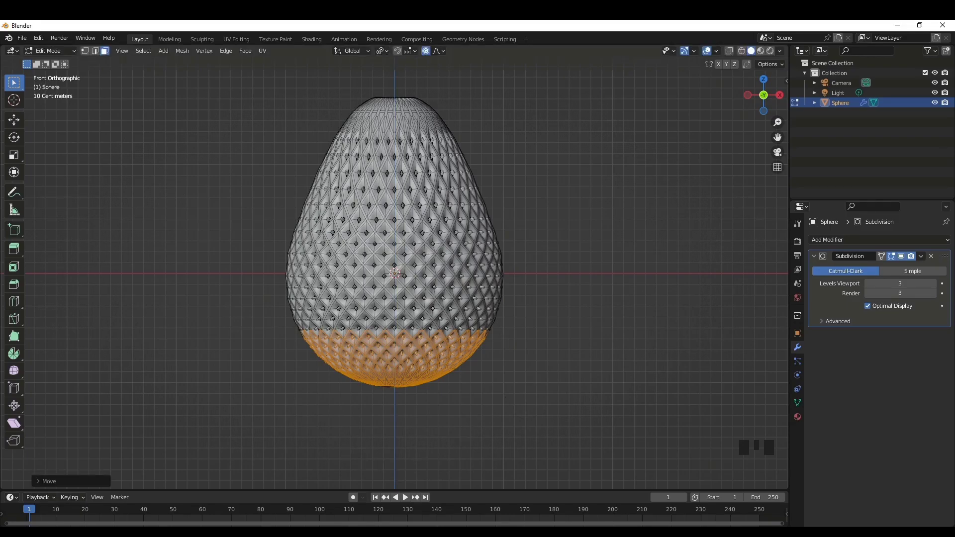
key(s)
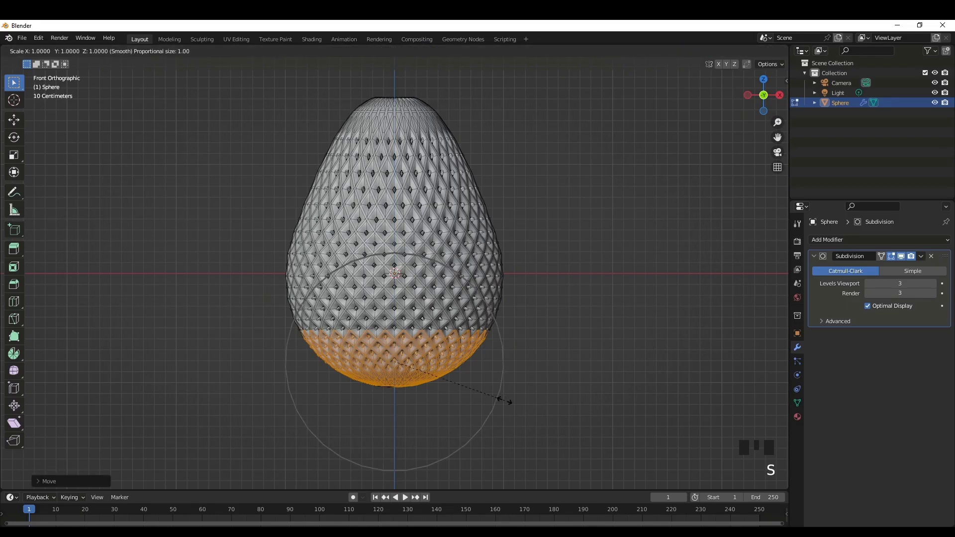
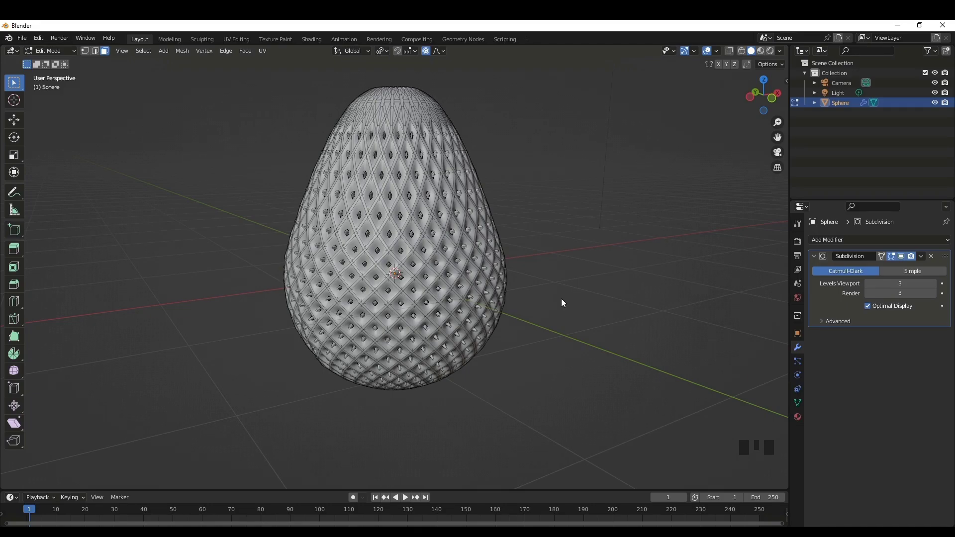
Back in Object Mode, add a new material and show material colours in the viewport.
key(Tab)
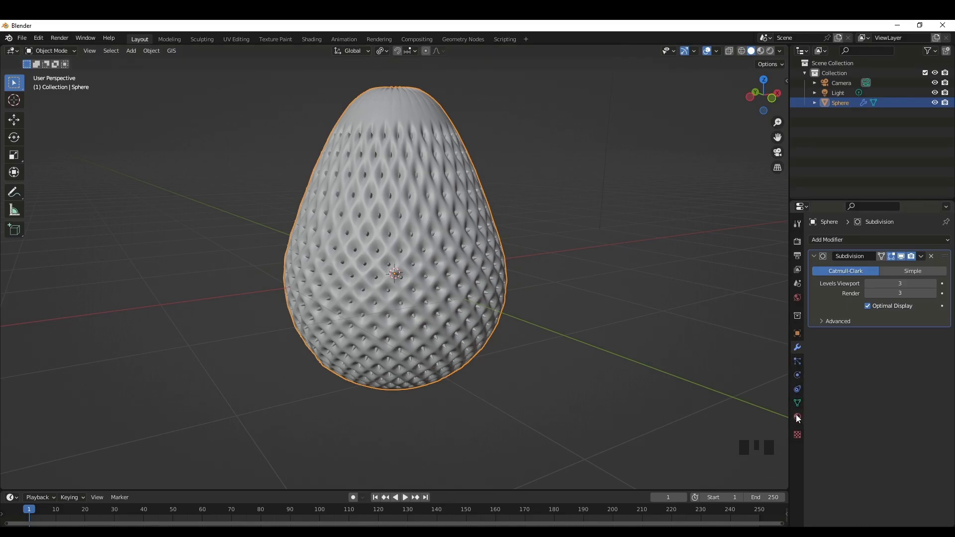
click(799, 420)
drag(909, 287, 895, 390)
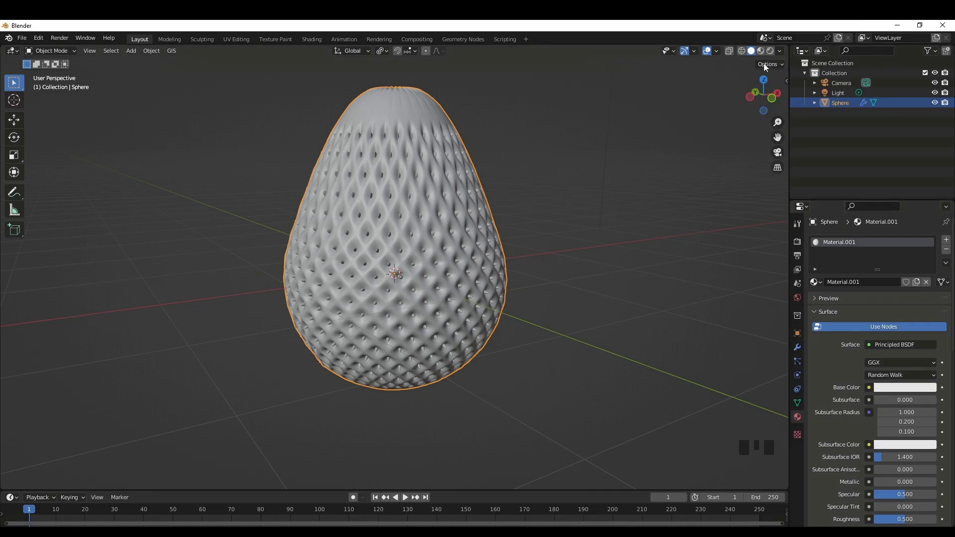
click(763, 52)
Set the Base Color to a deep red and orbit around the strawberry to check it.
click(895, 390)
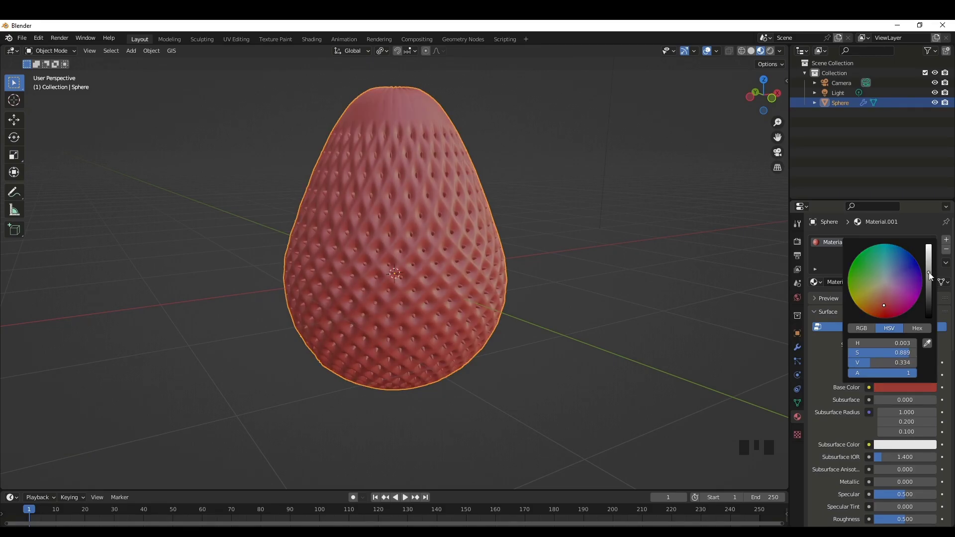
drag(588, 407, 532, 380)
scroll(down, 3)
drag(472, 391, 465, 380)
click(465, 380)
scroll(up, 3)
drag(312, 351, 405, 341)
scroll(up, 3)
drag(383, 375, 335, 373)
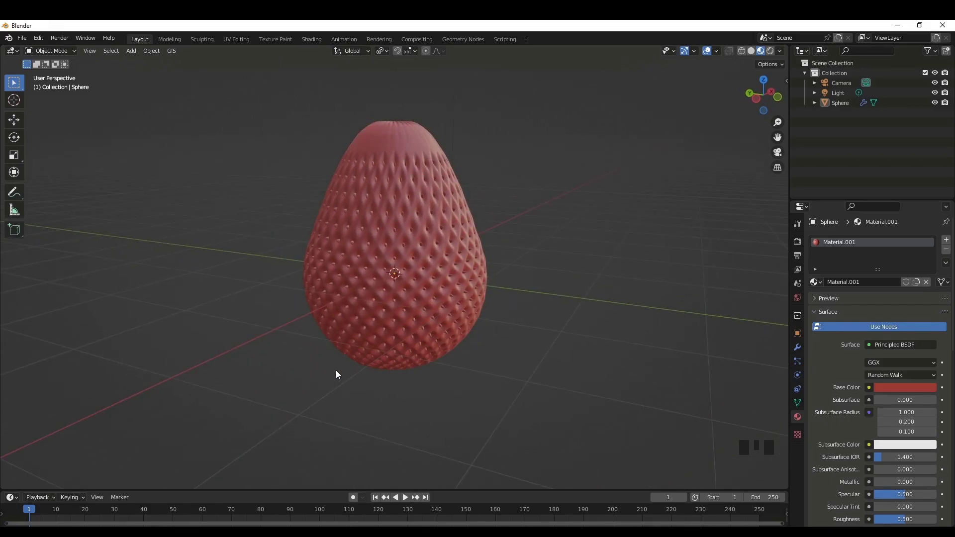